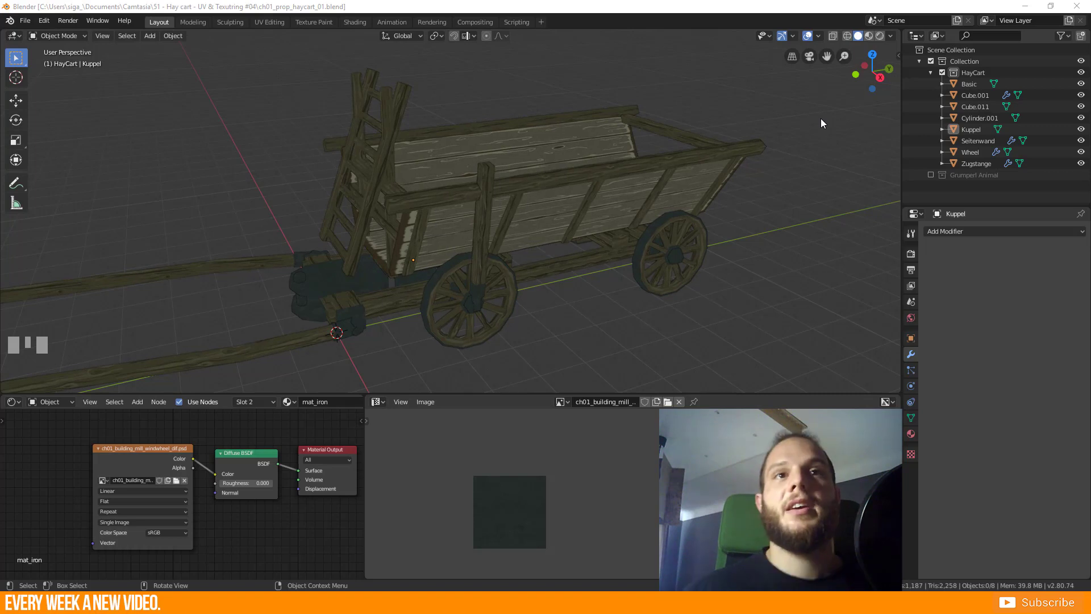
Select the Wheel object and view its unapplied Array and Mirror modifier stack.
{"action": "left_click_drag", "start_coordinate": [504, 292], "coordinate": [569, 266]}
{"action": "left_click", "coordinate": [569, 266]}
{"action": "left_click_drag", "start_coordinate": [585, 280], "coordinate": [794, 337]}
{"action": "scroll", "scroll_direction": "up", "scroll_amount": 3}
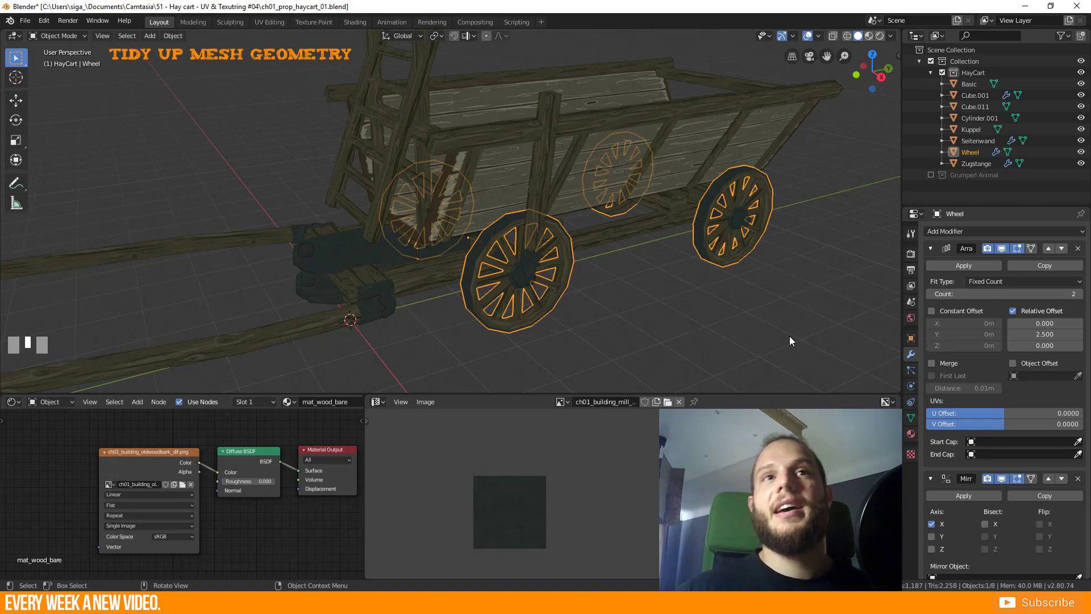
Remove the Wheel's Mirror and Array modifiers so a single wheel remains.
{"action": "left_click_drag", "start_coordinate": [518, 295], "coordinate": [1082, 480]}
{"action": "left_click", "coordinate": [1083, 481]}
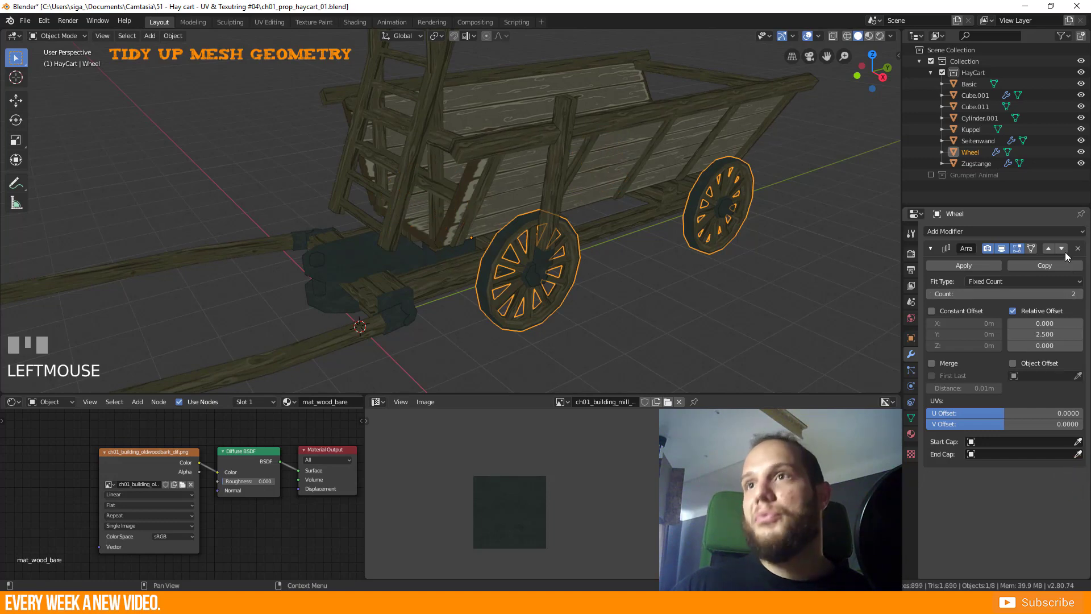
{"action": "left_click", "coordinate": [1082, 249]}
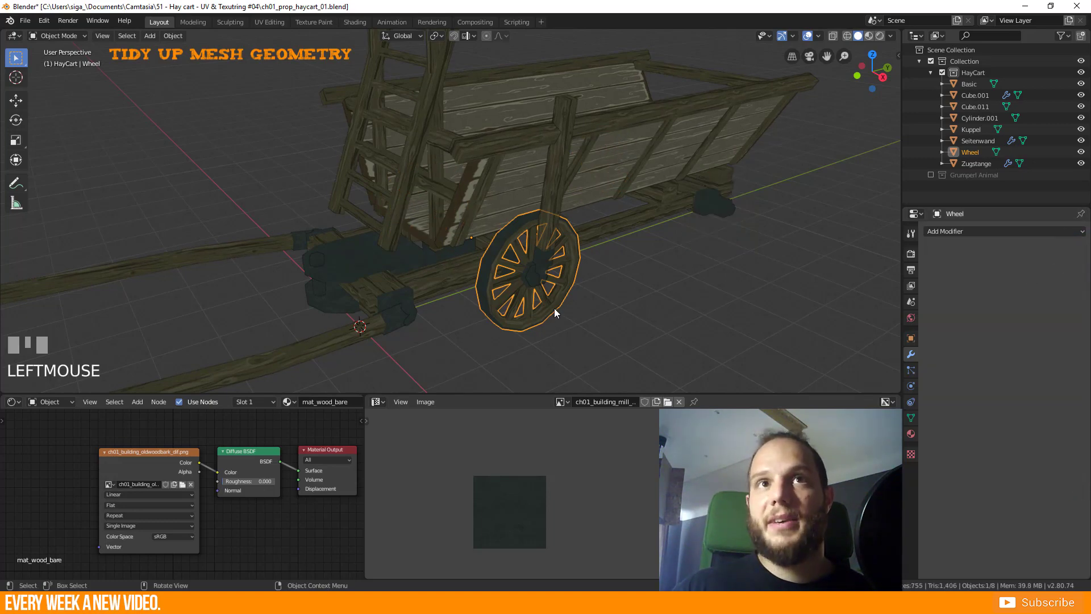
{"action": "left_click_drag", "start_coordinate": [549, 314], "coordinate": [580, 218]}
{"action": "scroll", "scroll_direction": "up", "scroll_amount": 3}
{"action": "scroll", "scroll_direction": "down", "scroll_amount": 3}
{"action": "scroll", "scroll_direction": "up", "scroll_amount": 3}
Check the upright post Cube.011, then remove the Zugstange pulling pole's Mirror modifier.
{"action": "left_click", "coordinate": [581, 218]}
{"action": "scroll", "scroll_direction": "down", "scroll_amount": 3}
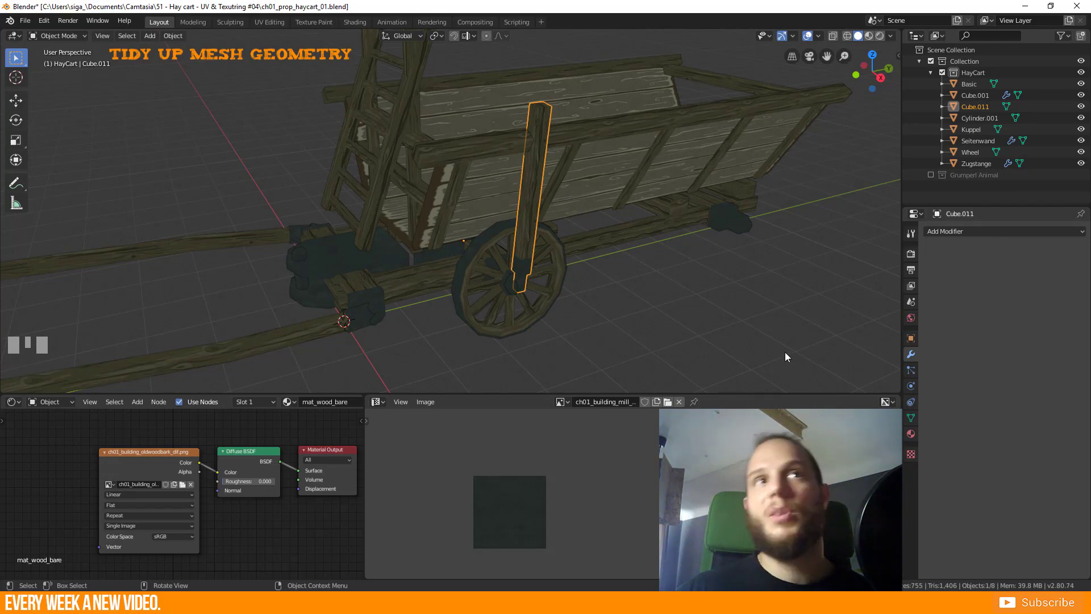
{"action": "left_click", "coordinate": [475, 200]}
{"action": "left_click_drag", "start_coordinate": [492, 197], "coordinate": [412, 301]}
{"action": "left_click", "coordinate": [992, 262]}
{"action": "left_click", "coordinate": [412, 300]}
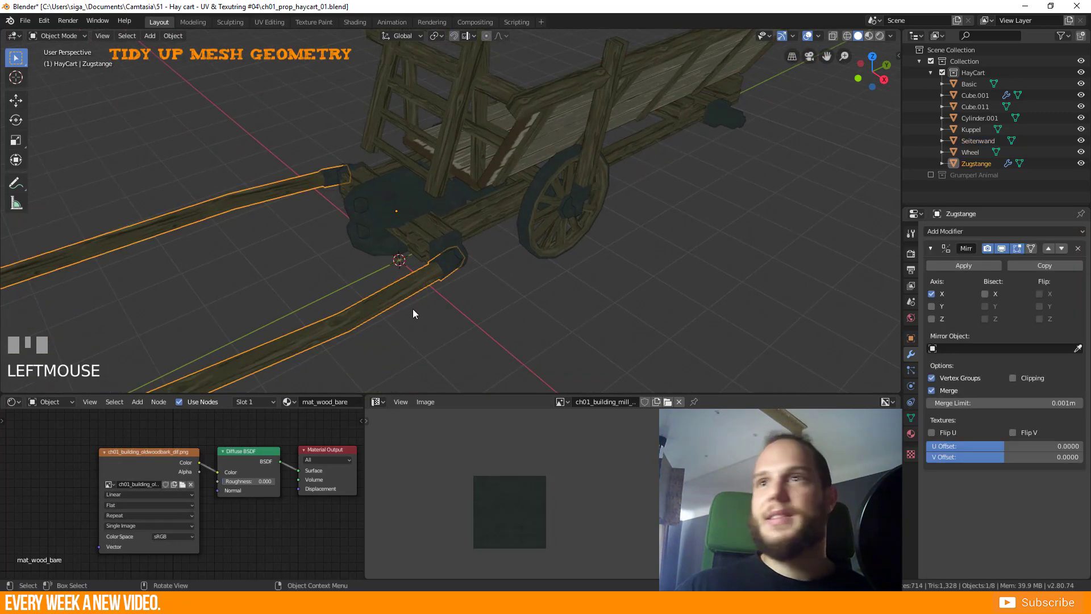
{"action": "left_click", "coordinate": [1081, 254]}
Remove Cube.001's Array modifier and confirm the Basic cart body carries no modifiers.
{"action": "middle_click", "coordinate": [729, 167]}
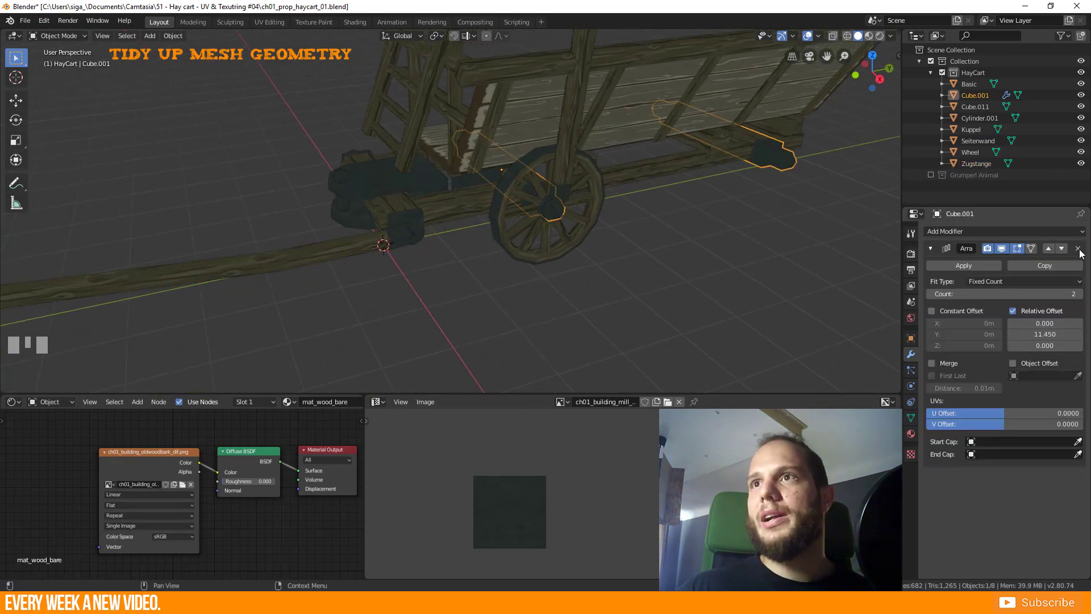
{"action": "left_click", "coordinate": [1083, 254]}
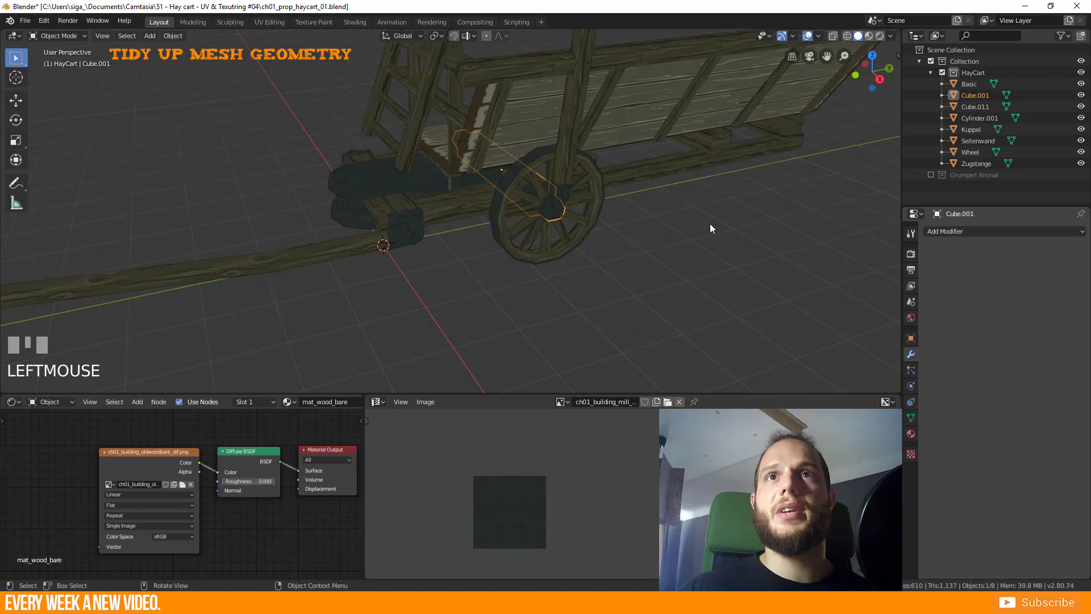
{"action": "left_click_drag", "start_coordinate": [710, 189], "coordinate": [586, 260]}
{"action": "left_click", "coordinate": [587, 260]}
{"action": "scroll", "scroll_direction": "down", "scroll_amount": 3}
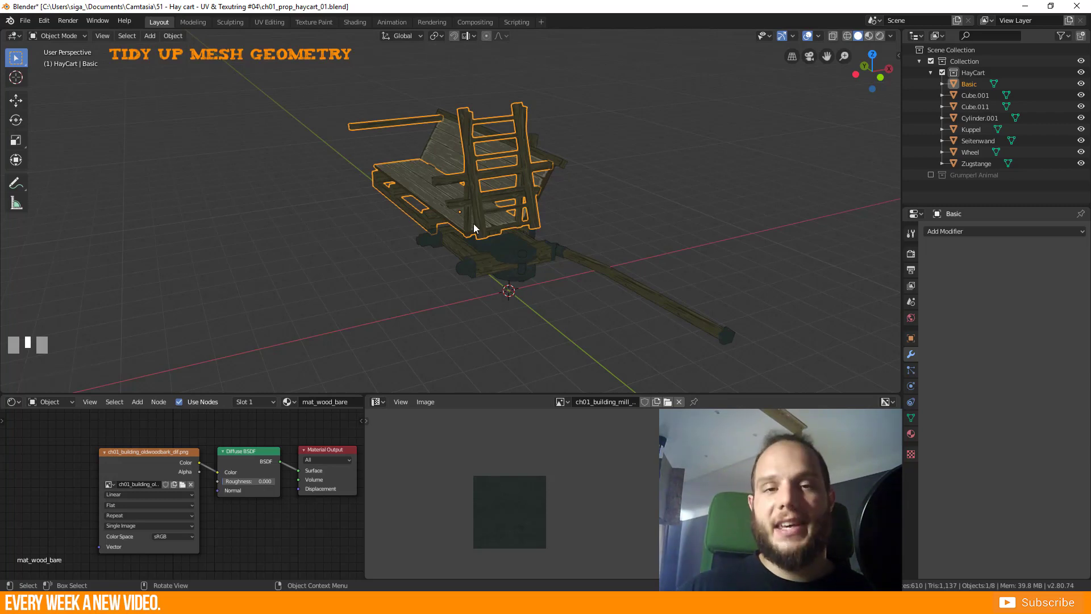
{"action": "scroll", "scroll_direction": "up", "scroll_amount": 3}
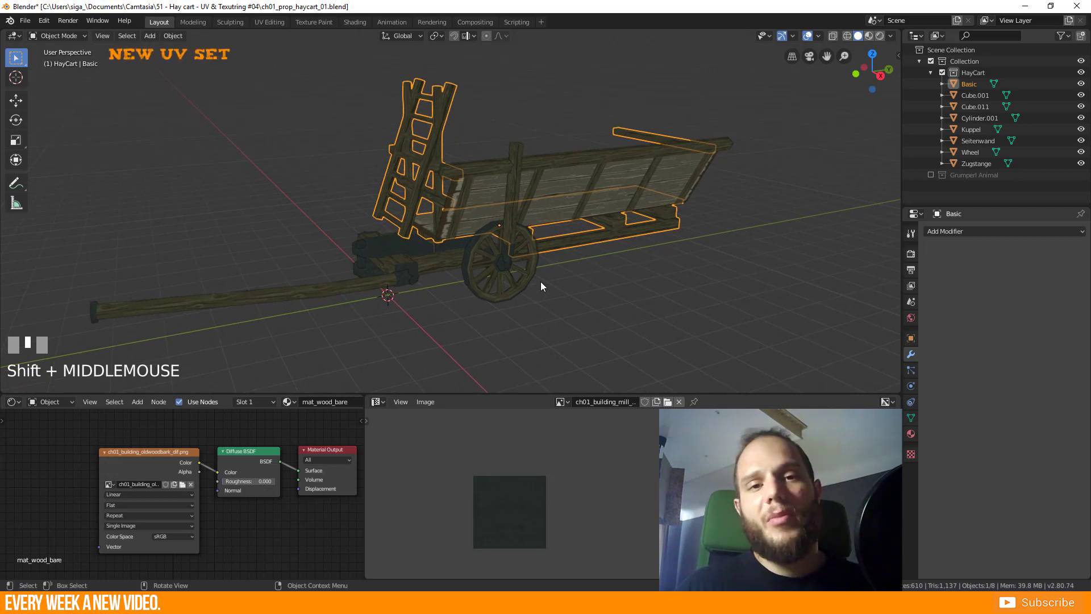
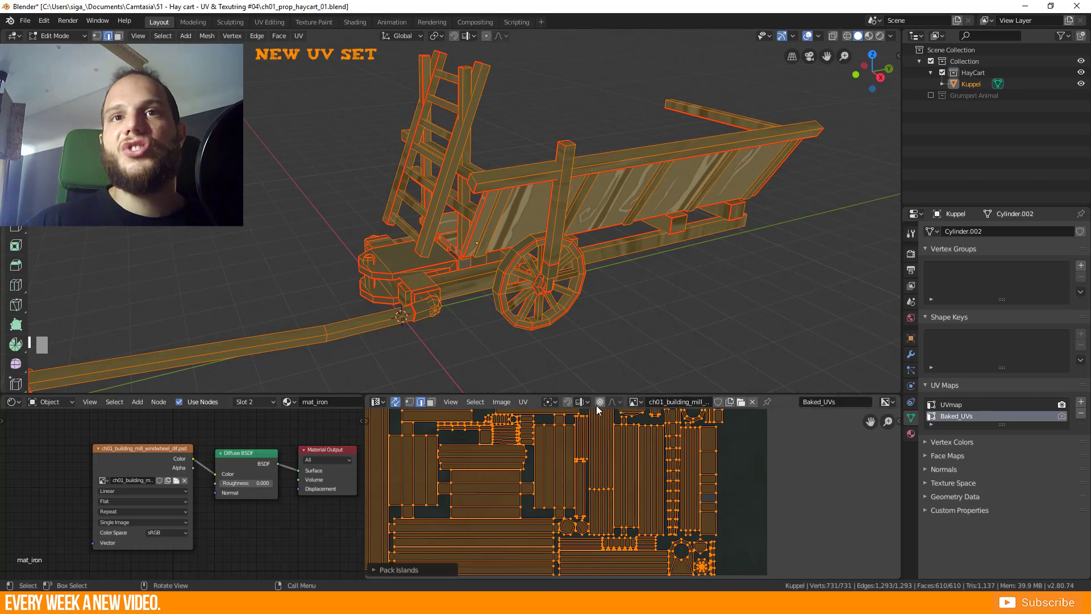
Pack the Baked_UVs islands of all cart pieces inside the UV square without overlap.
{"action": "left_click", "coordinate": [649, 522]}
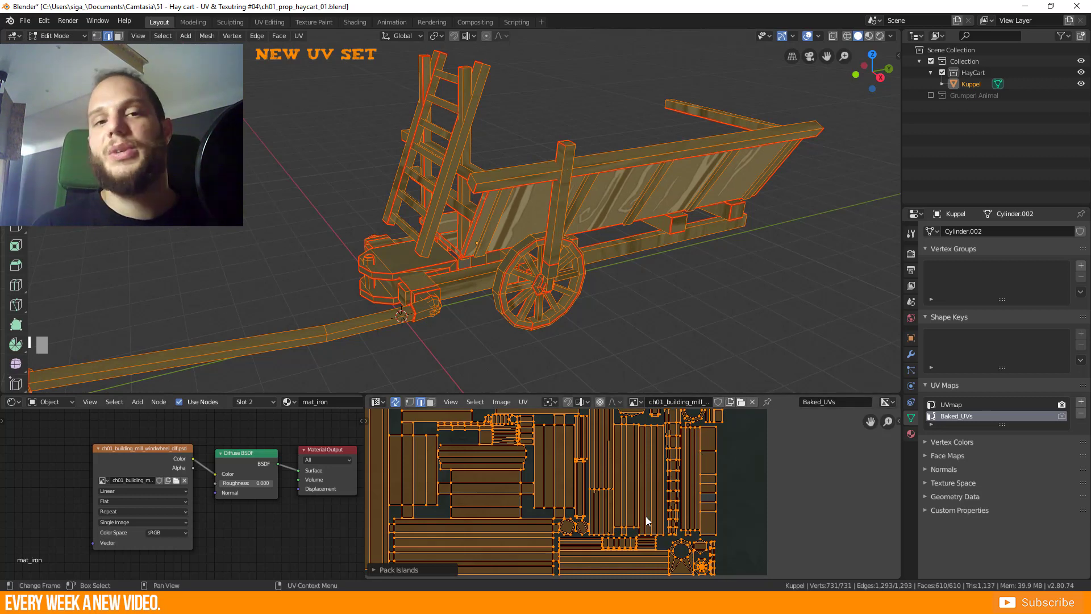
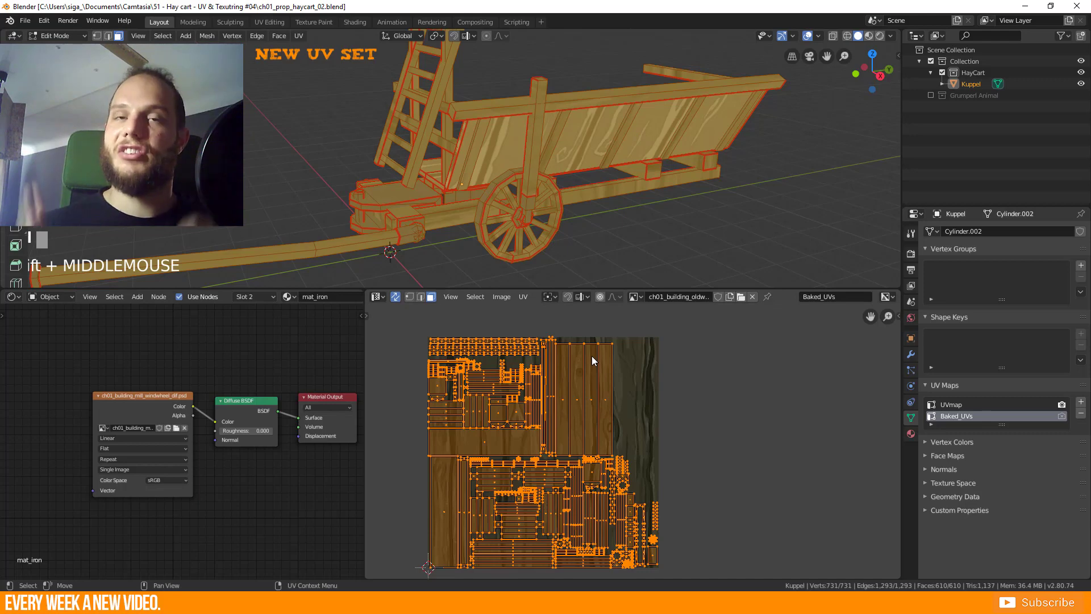
Review the packed Baked_UVs layout on the Kuppel mesh before the material stage.
{"action": "left_click_drag", "start_coordinate": [594, 361], "coordinate": [960, 408]}
Add a fourth material slot on Kuppel with a new material named mat_haycart_unique.
{"action": "left_click", "coordinate": [961, 404]}
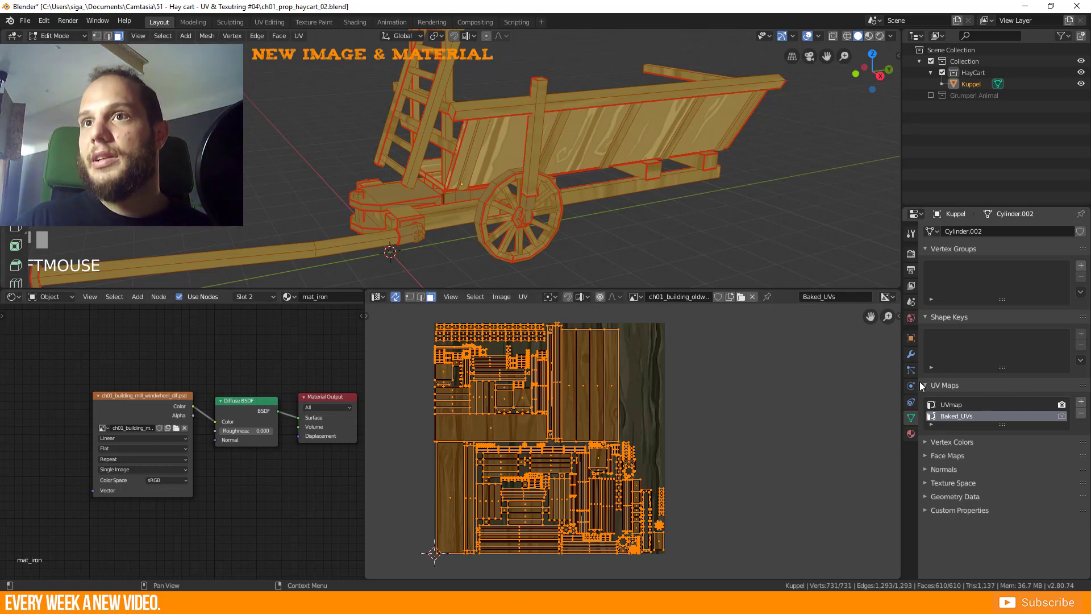
{"action": "left_click_drag", "start_coordinate": [925, 399], "coordinate": [948, 253]}
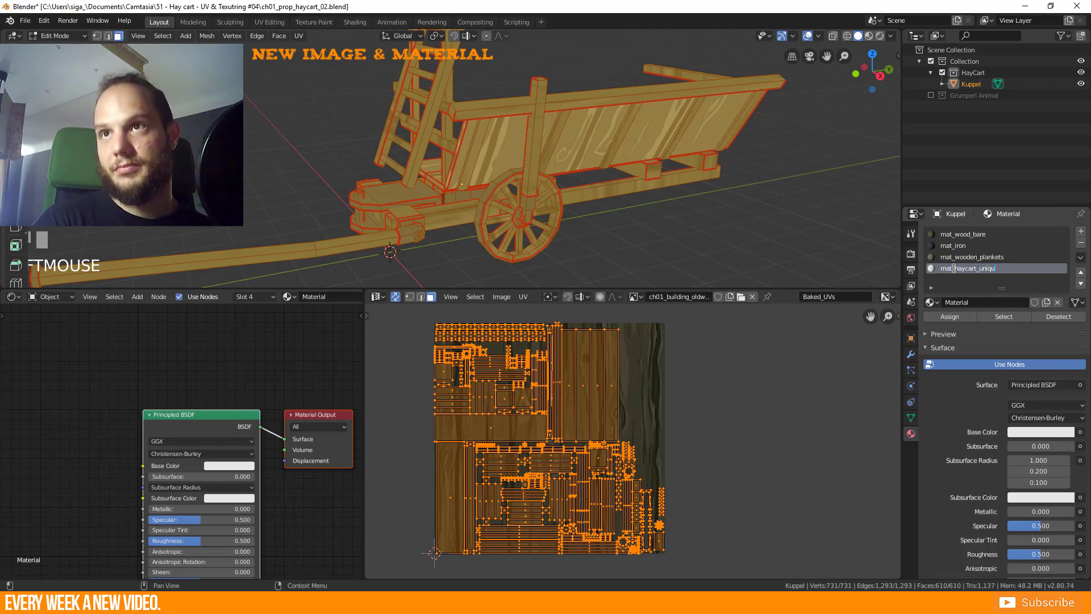
{"action": "key", "text": "BackSpace"}
{"action": "key", "text": "t"}
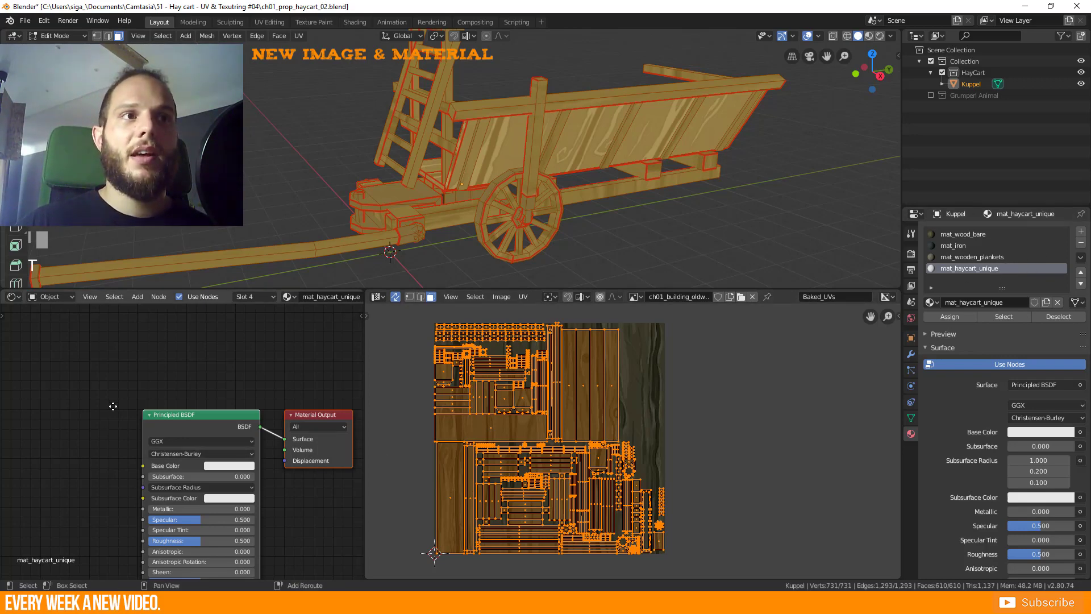
Replace mat_haycart_unique's Principled BSDF with a Diffuse BSDF in the node tree.
{"action": "left_click", "coordinate": [275, 385]}
{"action": "key", "text": "l"}
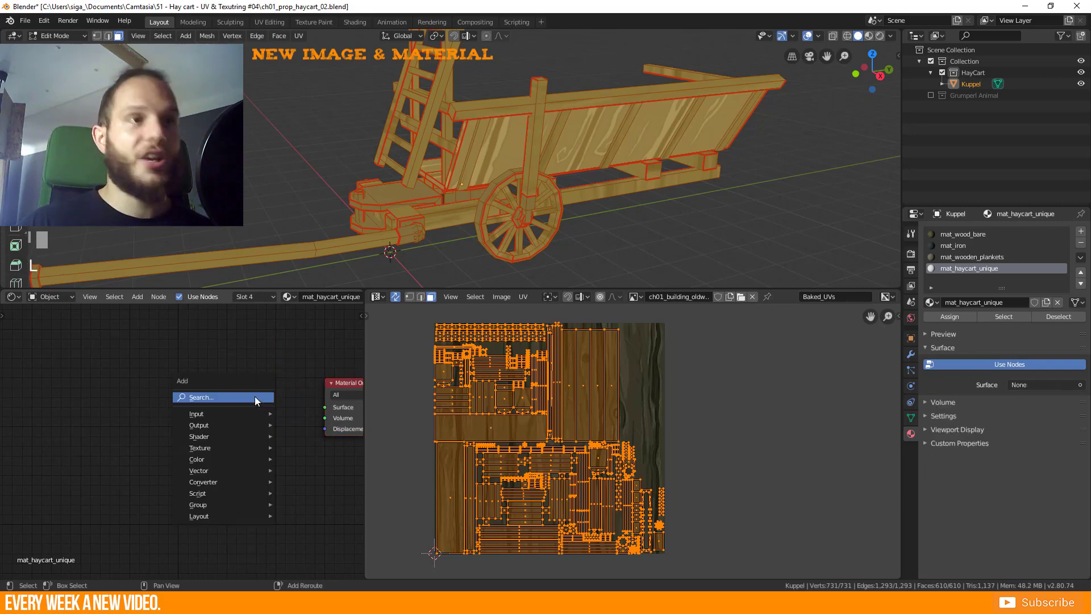
{"action": "key", "text": "shift+a"}
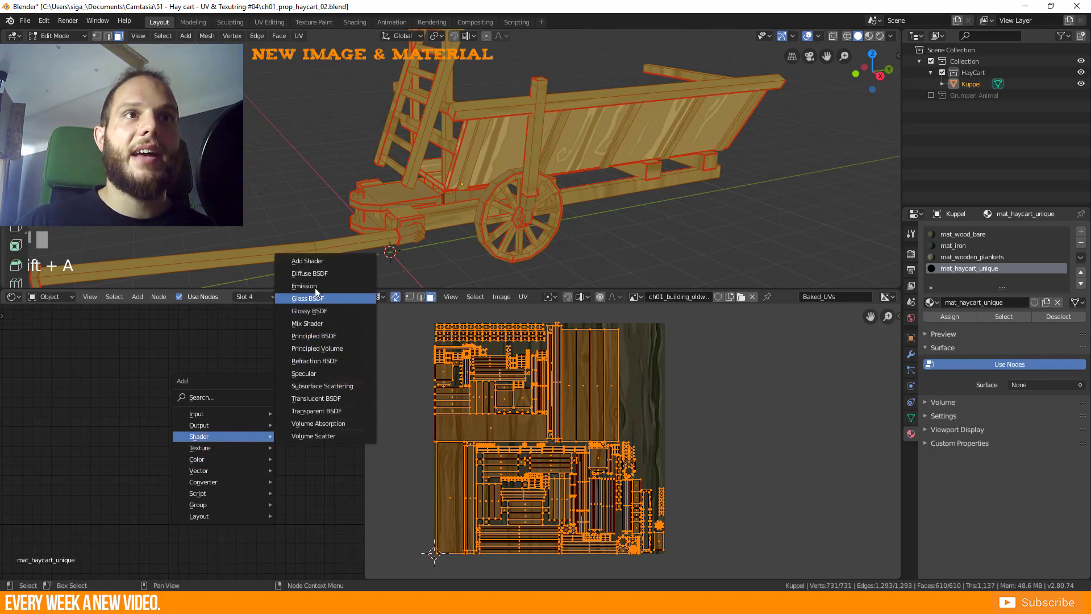
{"action": "left_click", "coordinate": [229, 388]}
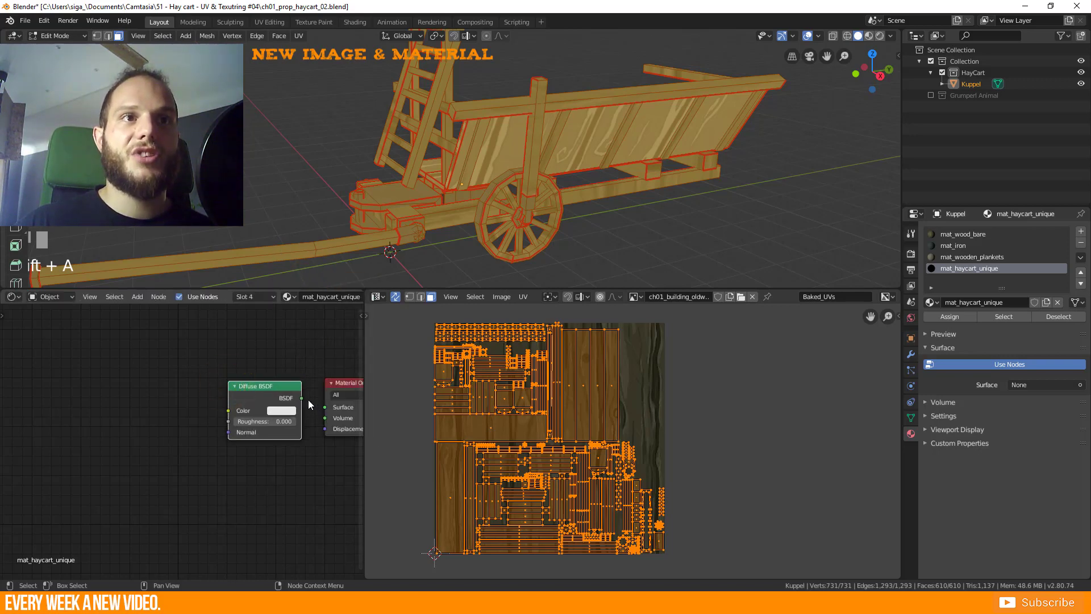
{"action": "left_click", "coordinate": [299, 409]}
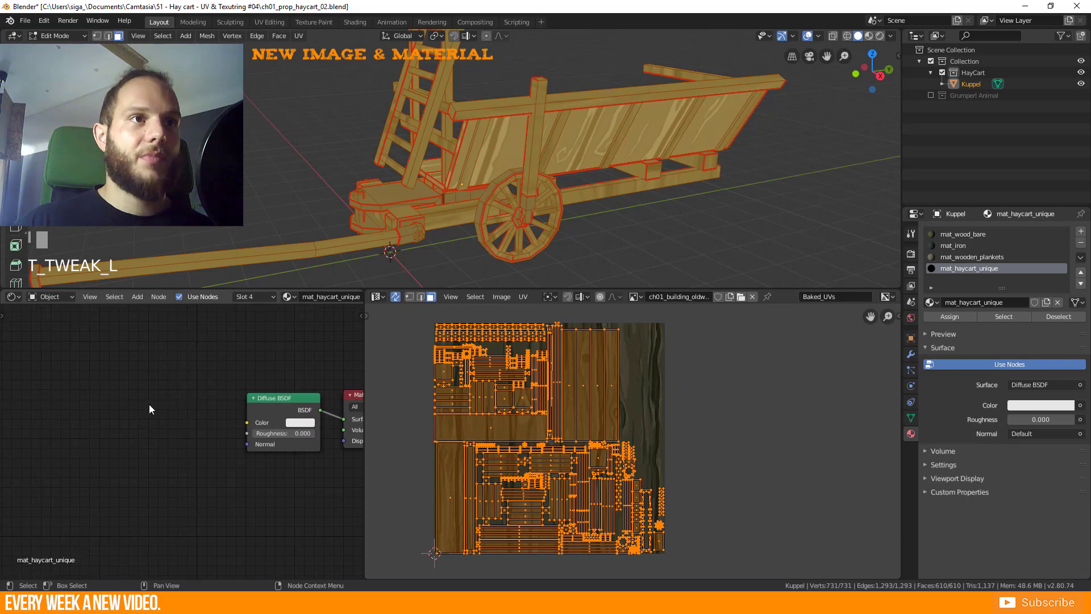
{"action": "key", "text": "shift+a"}
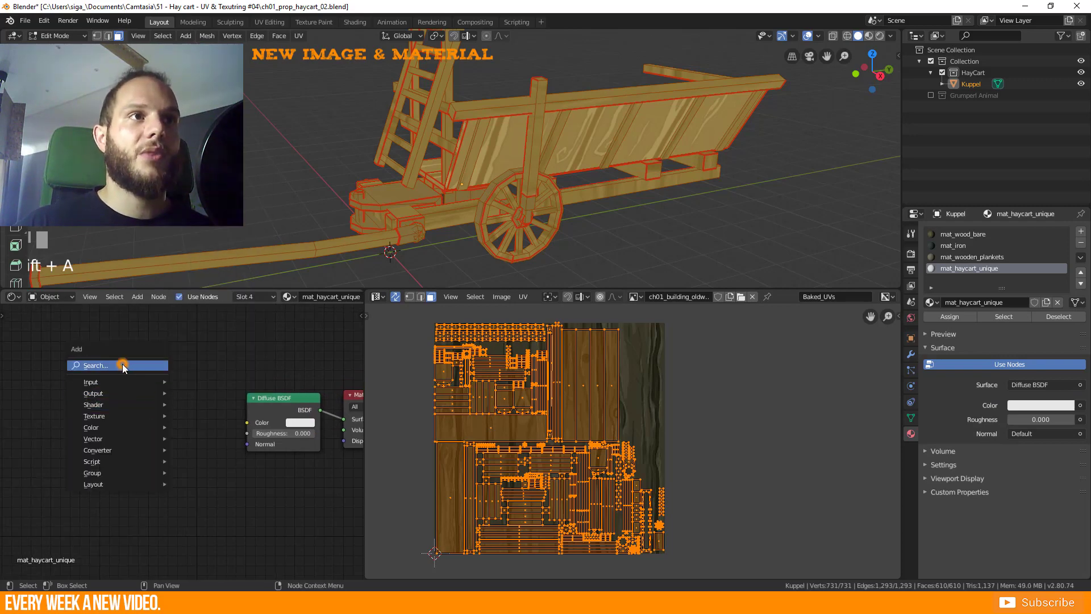
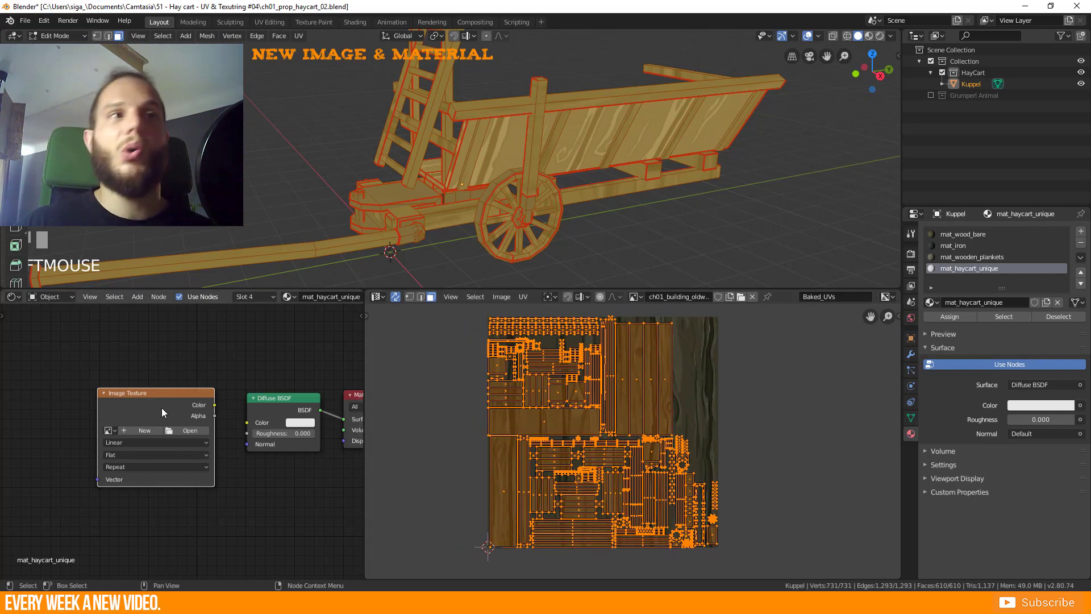
Create the new black hay cart bake image and show it behind the packed Baked_UVs layout.
{"action": "left_click", "coordinate": [15, 298]}
{"action": "left_click_drag", "start_coordinate": [454, 434], "coordinate": [756, 301]}
{"action": "left_click_drag", "start_coordinate": [757, 301], "coordinate": [601, 425]}
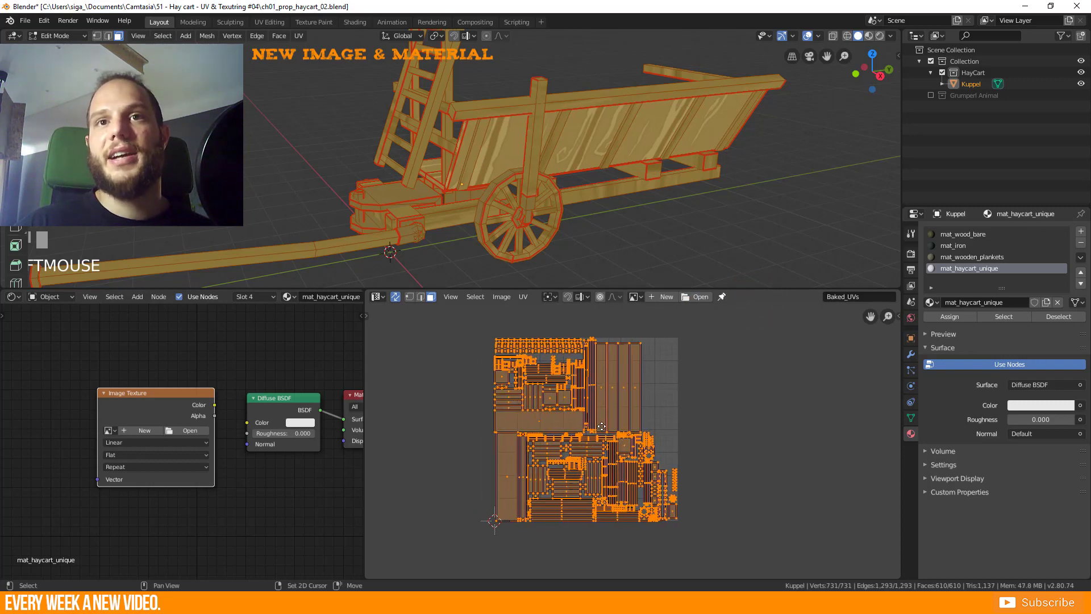
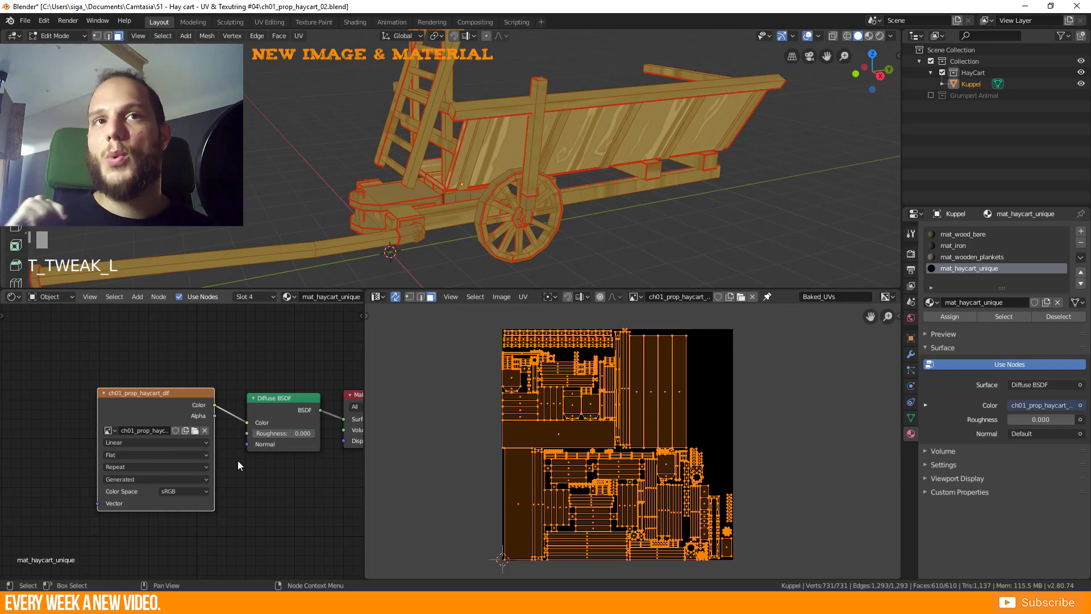
Load the ch01_prop_haycart image into image texture nodes across the cart's materials.
{"action": "left_click", "coordinate": [241, 465]}
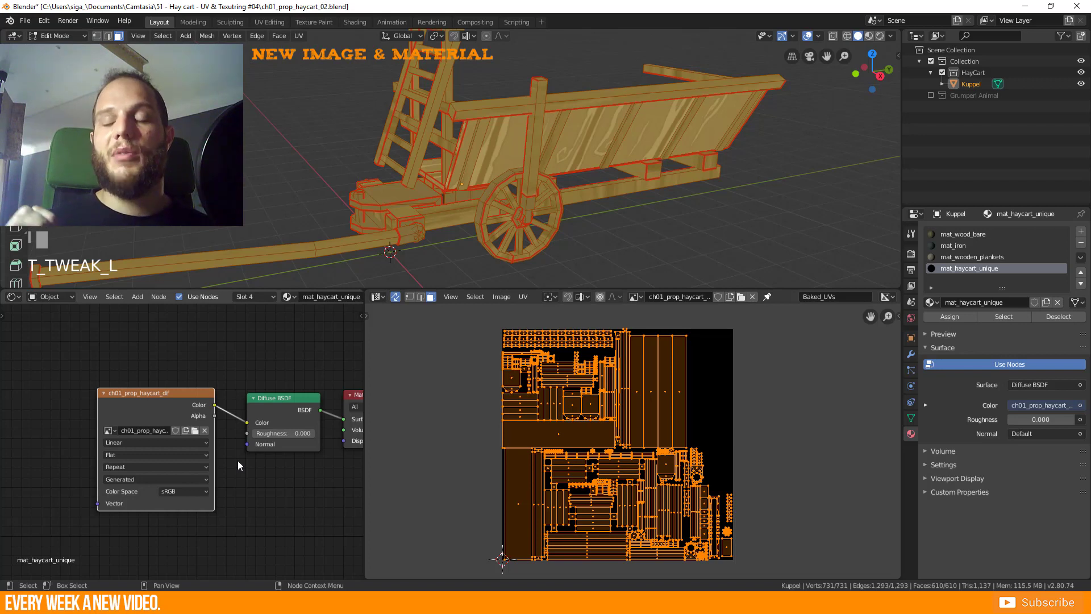
{"action": "left_click", "coordinate": [241, 465]}
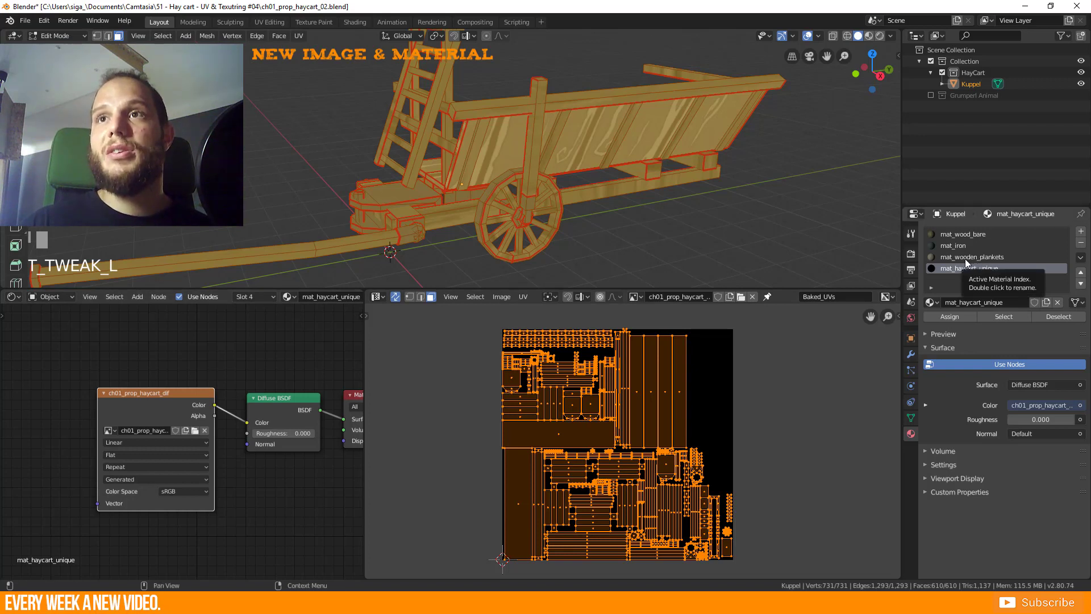
{"action": "left_click", "coordinate": [951, 262]}
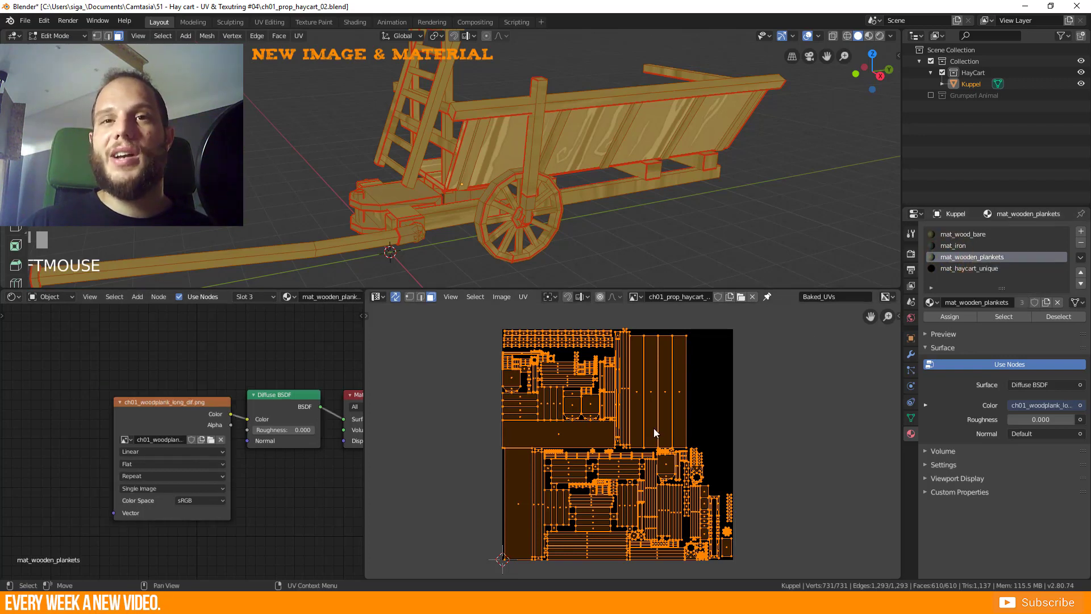
{"action": "left_click", "coordinate": [94, 411]}
{"action": "left_click", "coordinate": [95, 412]}
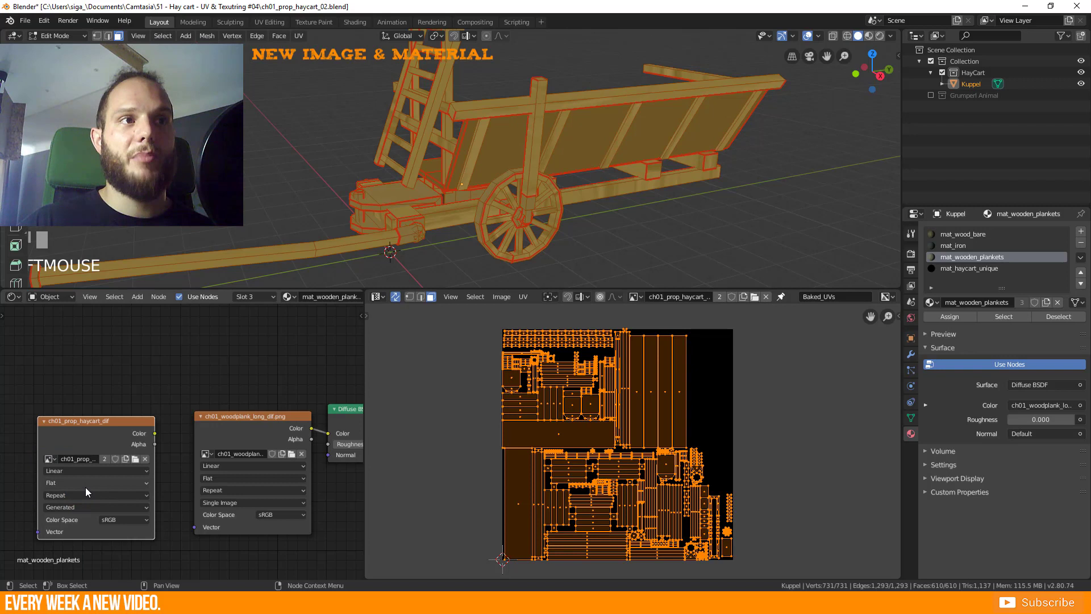
{"action": "left_click", "coordinate": [956, 245]}
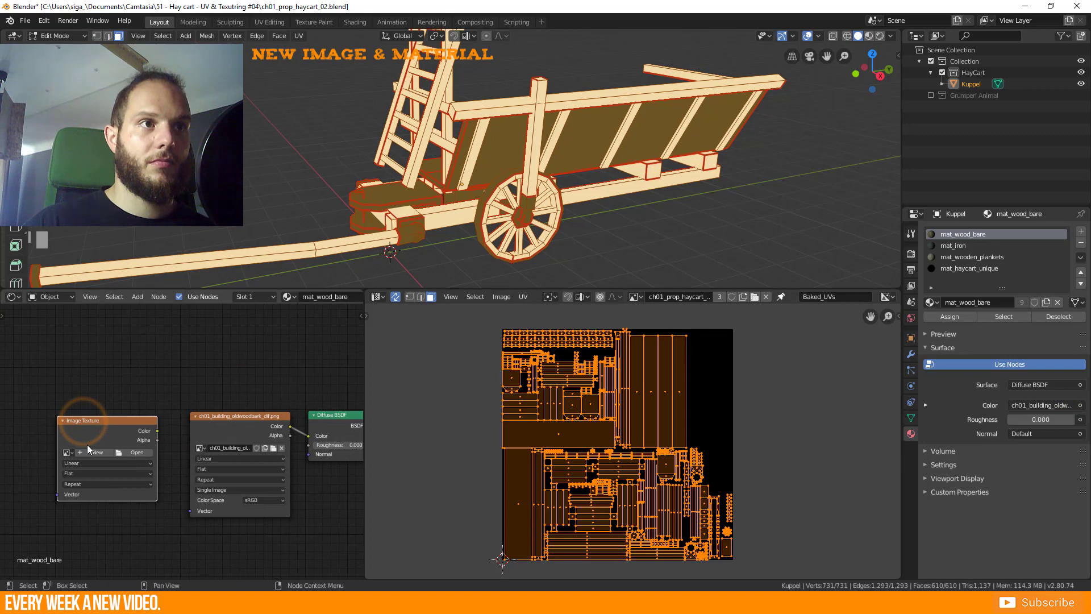
{"action": "scroll", "scroll_direction": "up", "scroll_amount": 3}
{"action": "left_click", "coordinate": [65, 457]}
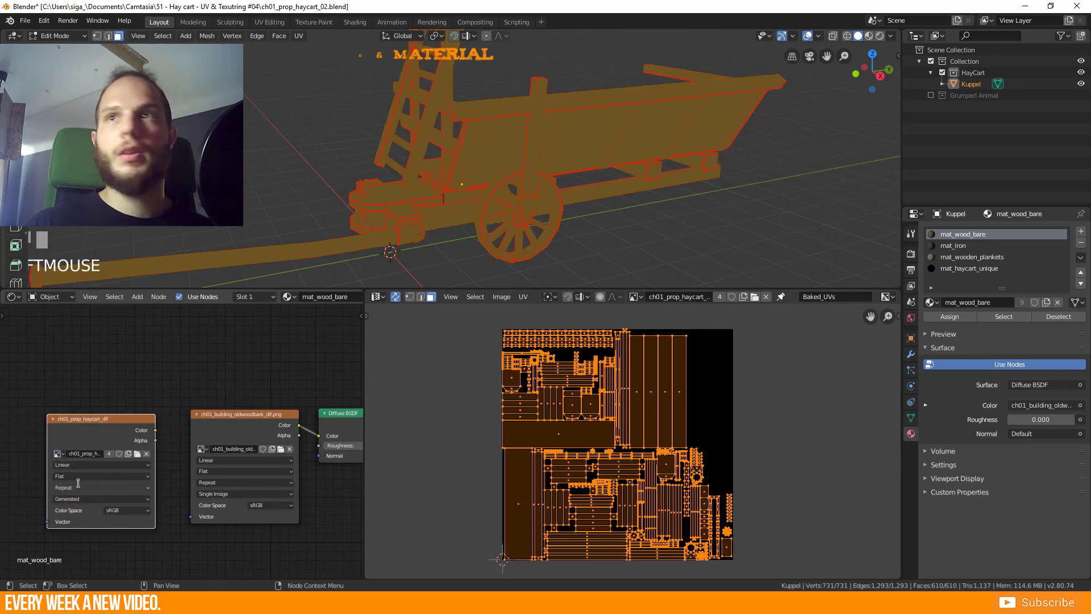
{"action": "left_click_drag", "start_coordinate": [843, 321], "coordinate": [103, 422]}
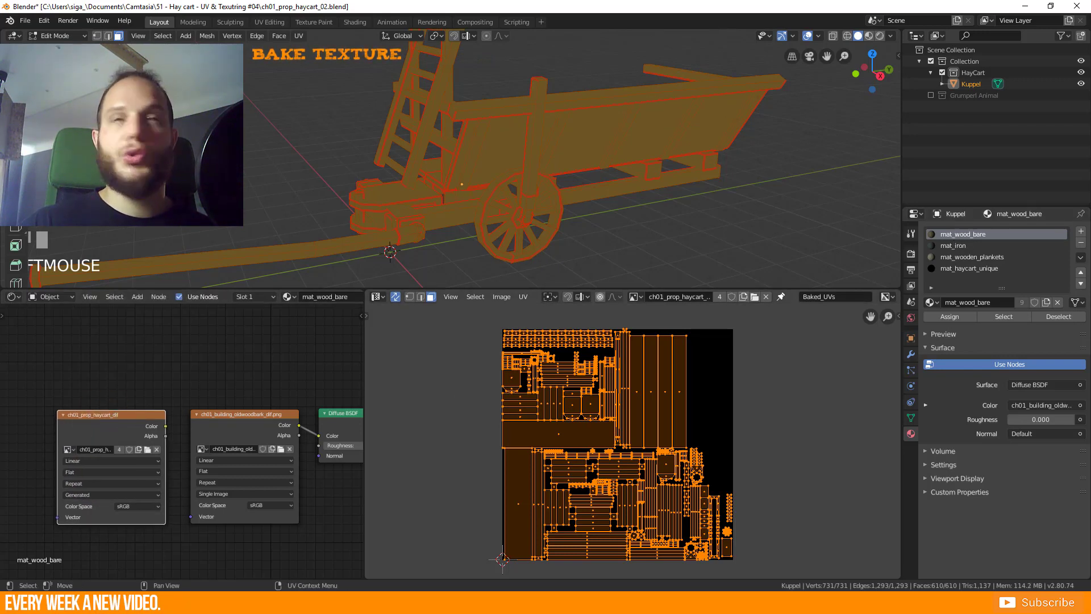
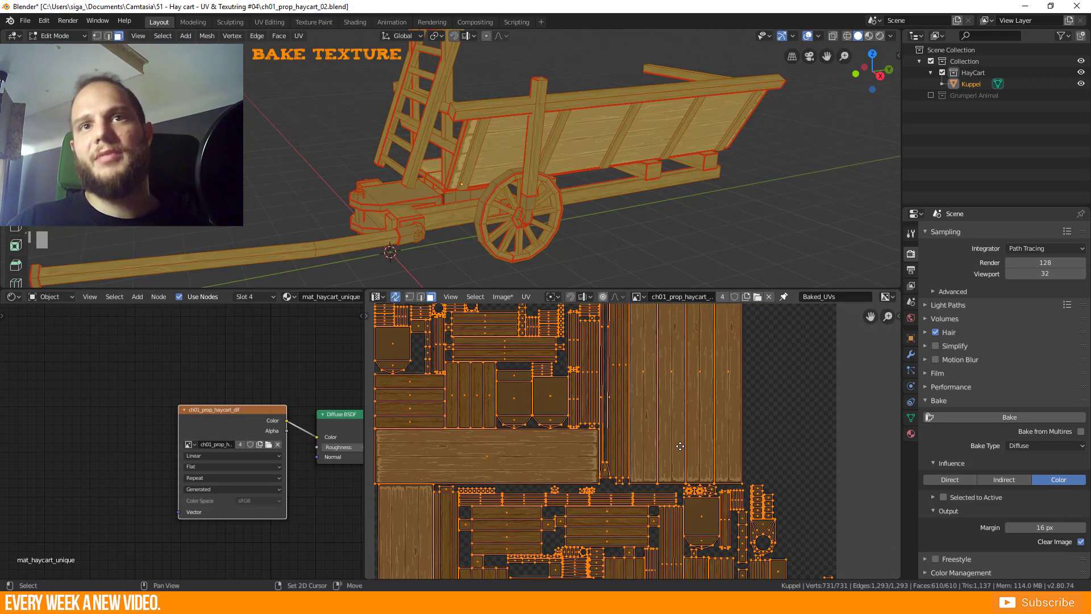
Return to Object Mode and inspect the baked wood image and Kuppel's UVmap and Baked_UVs maps.
{"action": "key", "text": "Tab"}
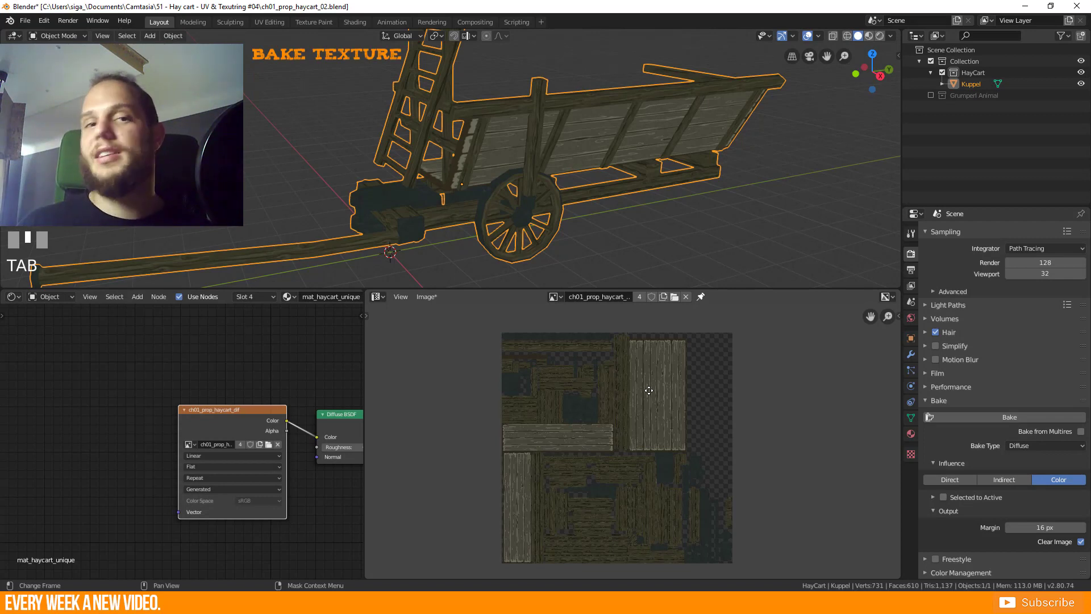
{"action": "middle_click", "coordinate": [648, 390]}
{"action": "left_click_drag", "start_coordinate": [649, 389], "coordinate": [648, 390]}
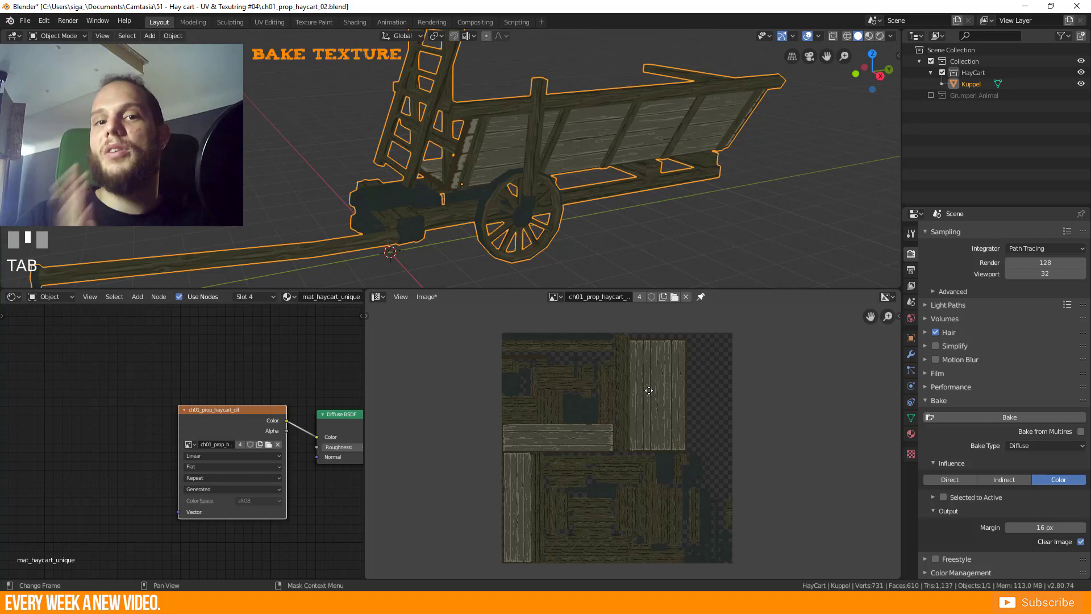
{"action": "left_click_drag", "start_coordinate": [932, 460], "coordinate": [953, 410]}
Toggle between UVmap and Baked_UVs, leaving Baked_UVs as the active UV map.
{"action": "left_click", "coordinate": [954, 410]}
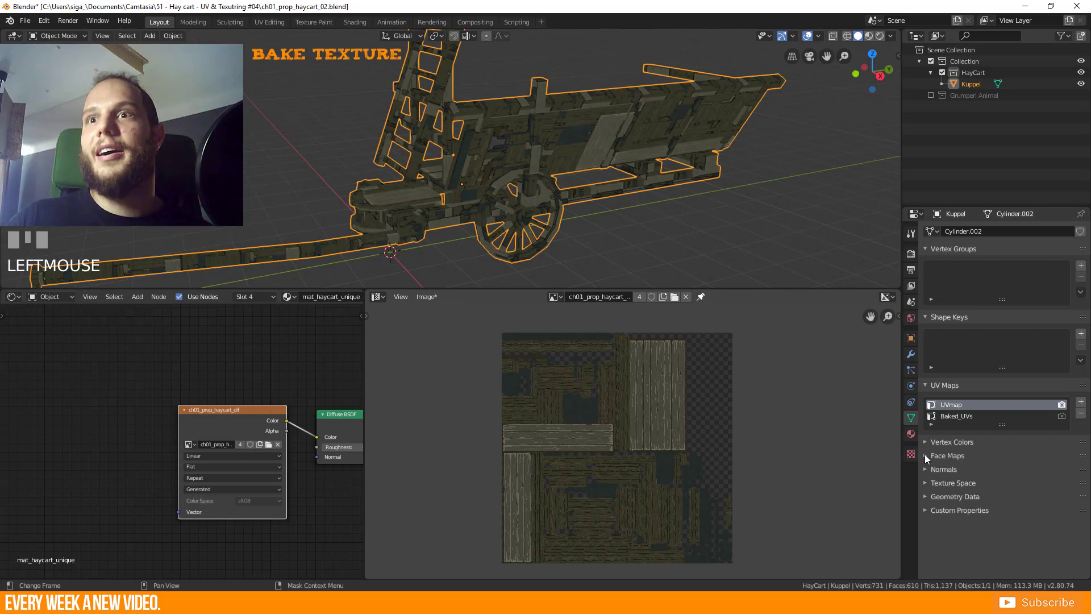
{"action": "left_click", "coordinate": [960, 415]}
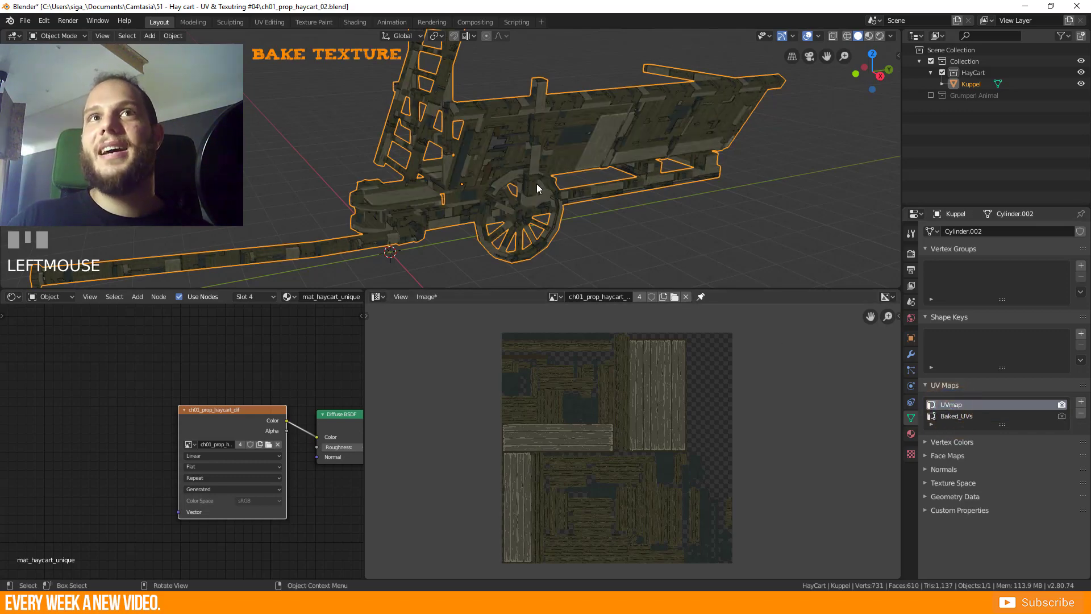
{"action": "key", "text": "b"}
{"action": "key", "text": "Tab"}
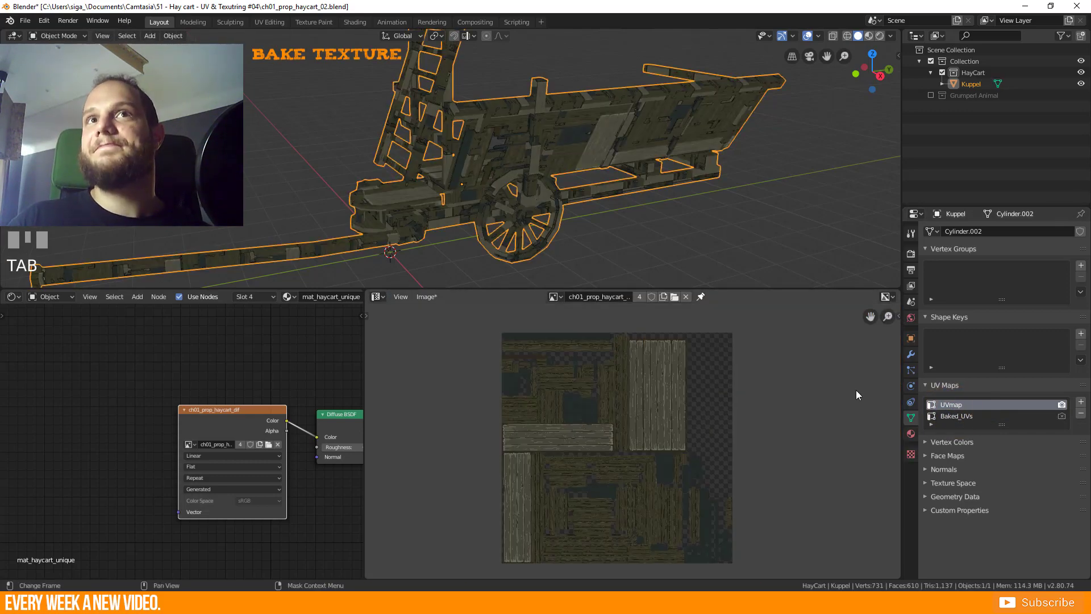
{"action": "left_click", "coordinate": [953, 423]}
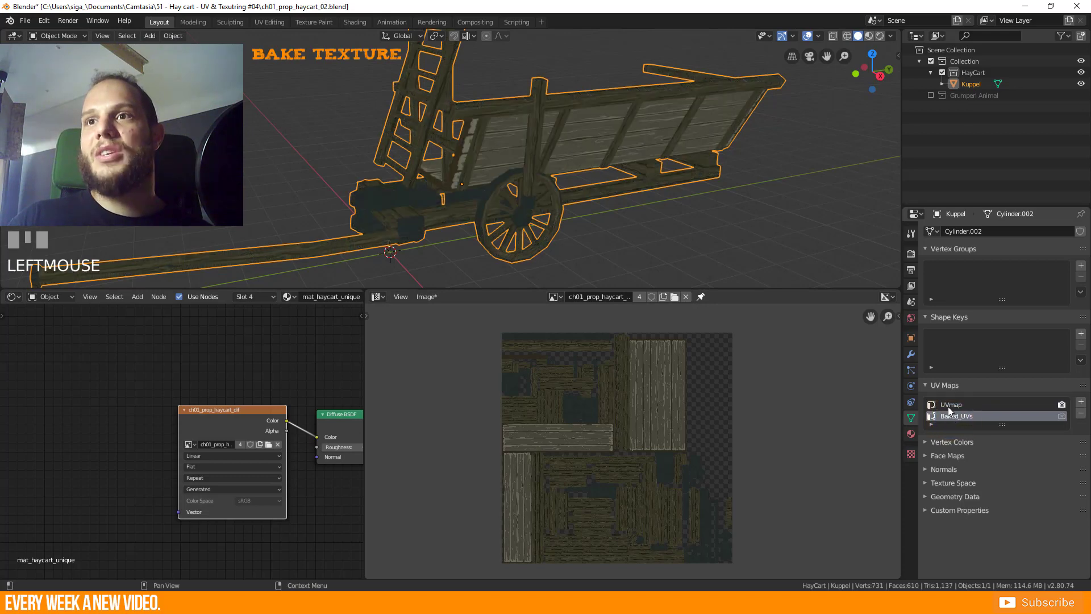
Assign mat_haycart_unique to all of Kuppel's faces in Edit Mode and return to Object Mode.
{"action": "left_click", "coordinate": [956, 408]}
{"action": "left_click_drag", "start_coordinate": [1086, 418], "coordinate": [663, 237]}
{"action": "key", "text": "b"}
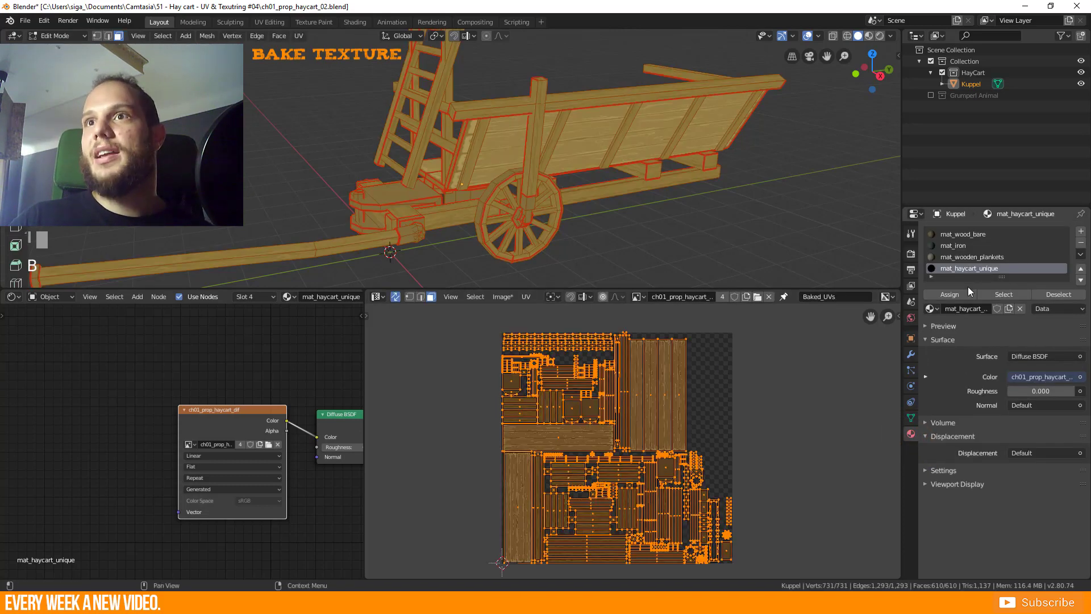
{"action": "left_click", "coordinate": [959, 303]}
{"action": "key", "text": "Tab"}
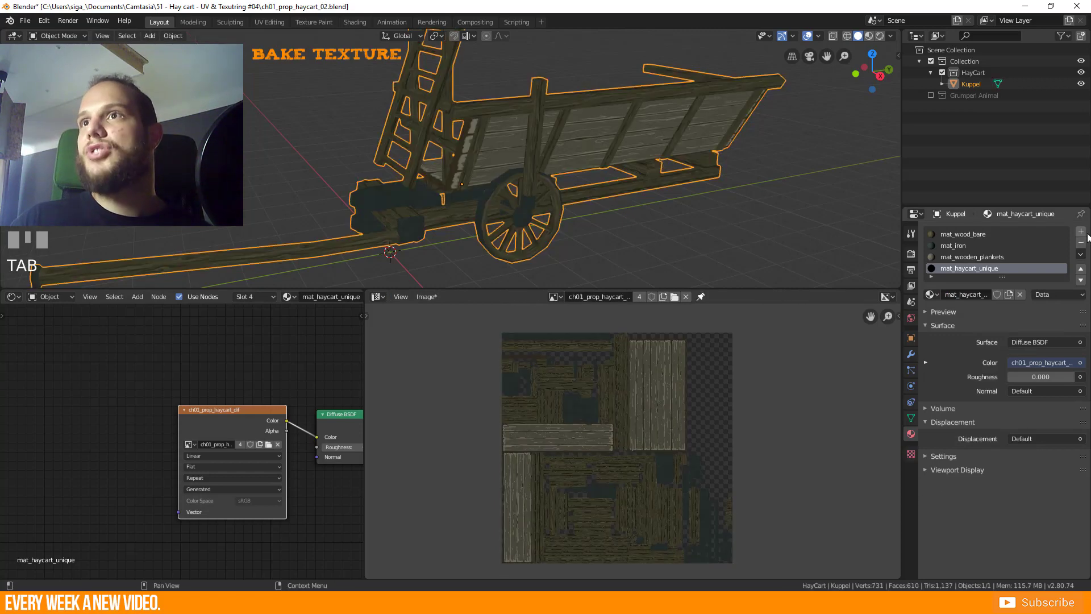